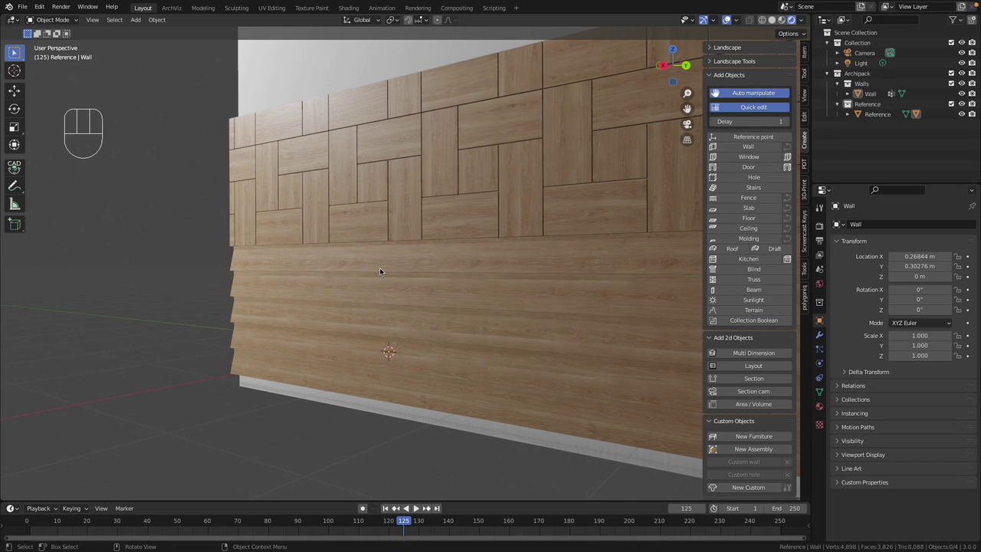
Select the old wall and its reference point and remove them with Archipack Delete object(s).
{"action": "left_click", "coordinate": [858, 73]}
{"action": "left_click", "coordinate": [870, 86]}
{"action": "left_click", "coordinate": [870, 92]}
{"action": "left_click", "coordinate": [872, 106]}
{"action": "left_click", "coordinate": [872, 115]}
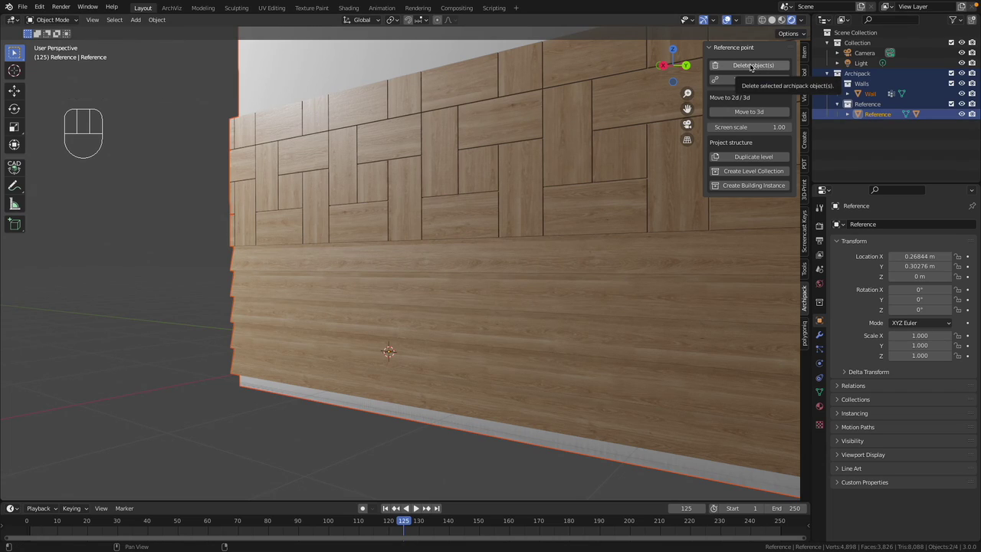
{"action": "left_click_drag", "start_coordinate": [750, 63], "coordinate": [729, 62]}
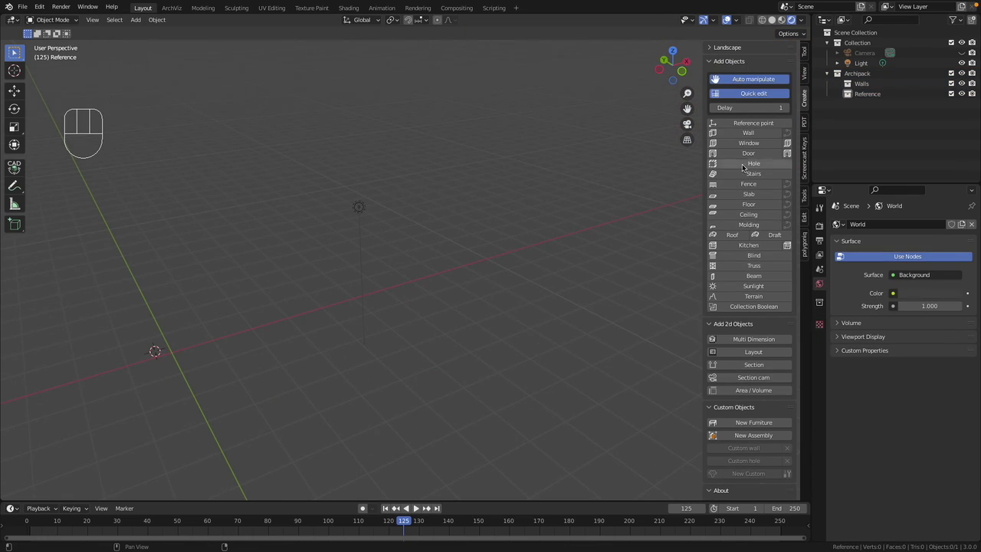
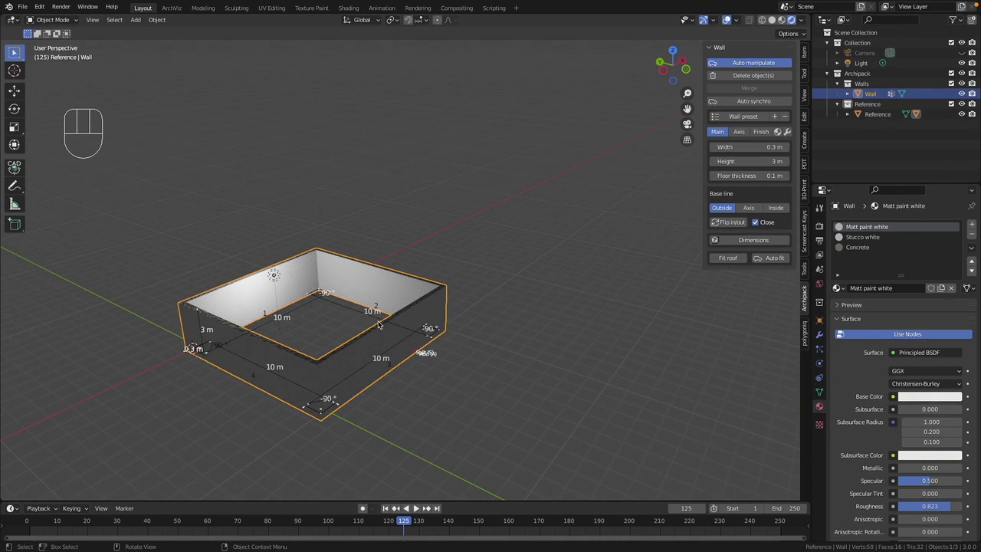
Draw a closed 10 m square Archipack wall, 3 m high and 0.3 m thick.
{"action": "left_click", "coordinate": [276, 275]}
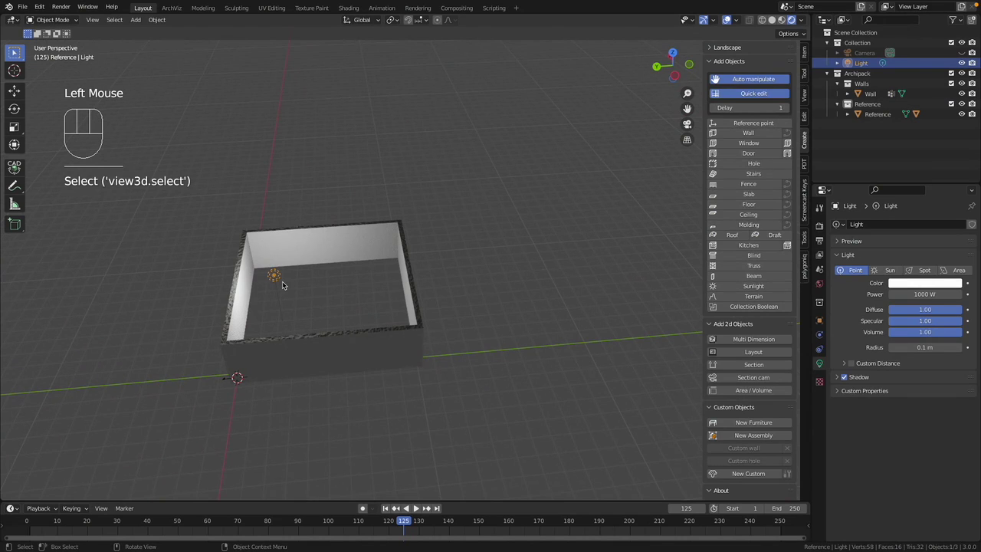
Move the light aside and enable finishing on the wall with one finishing layer.
{"action": "key", "text": "g"}
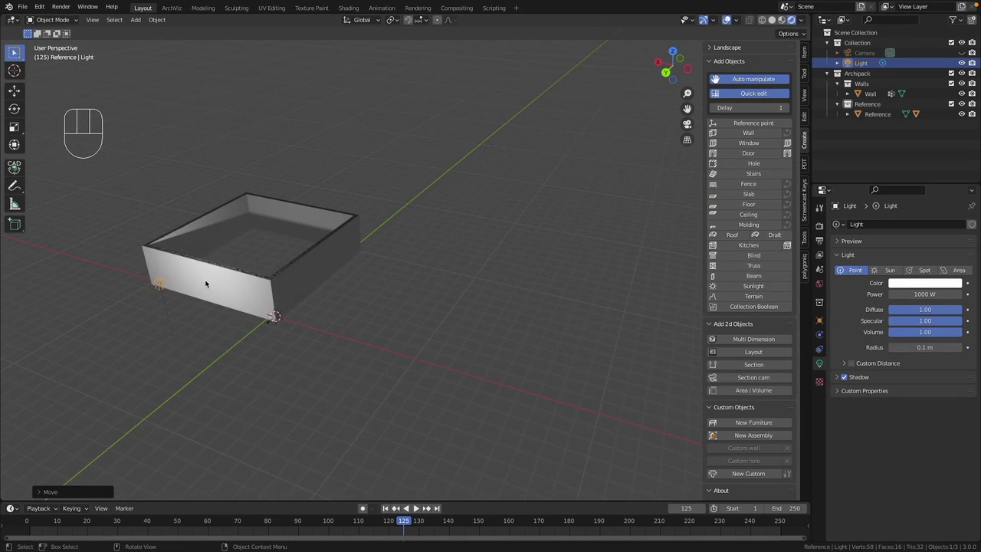
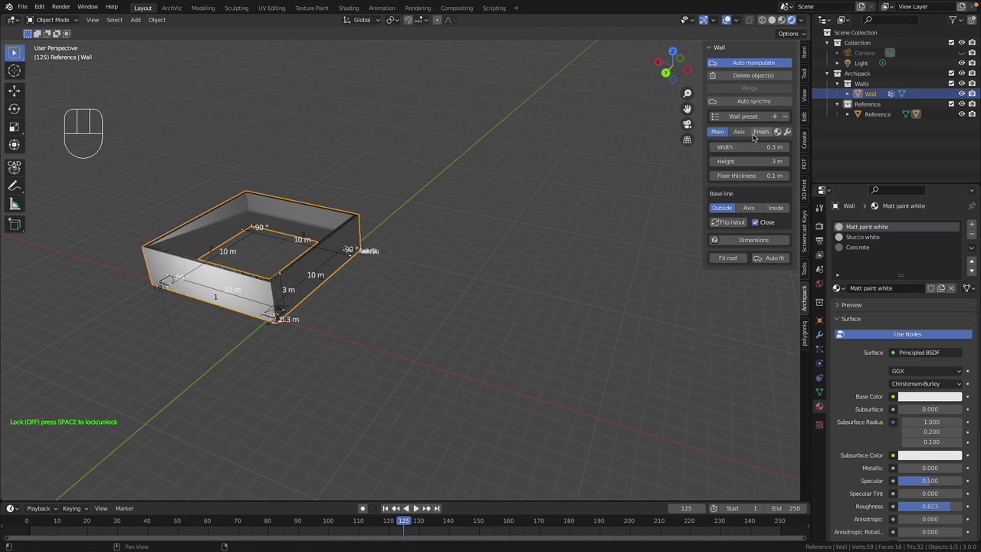
{"action": "left_click", "coordinate": [768, 135]}
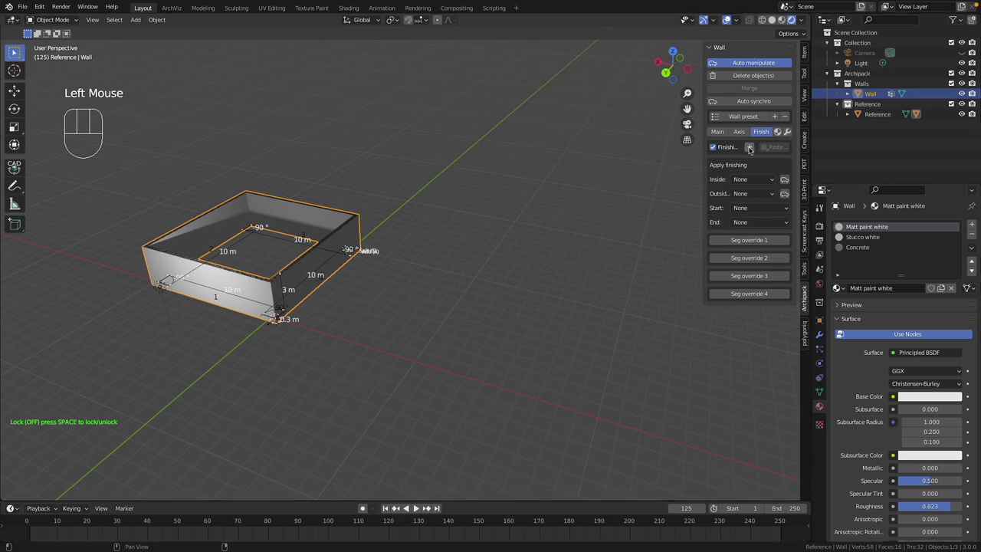
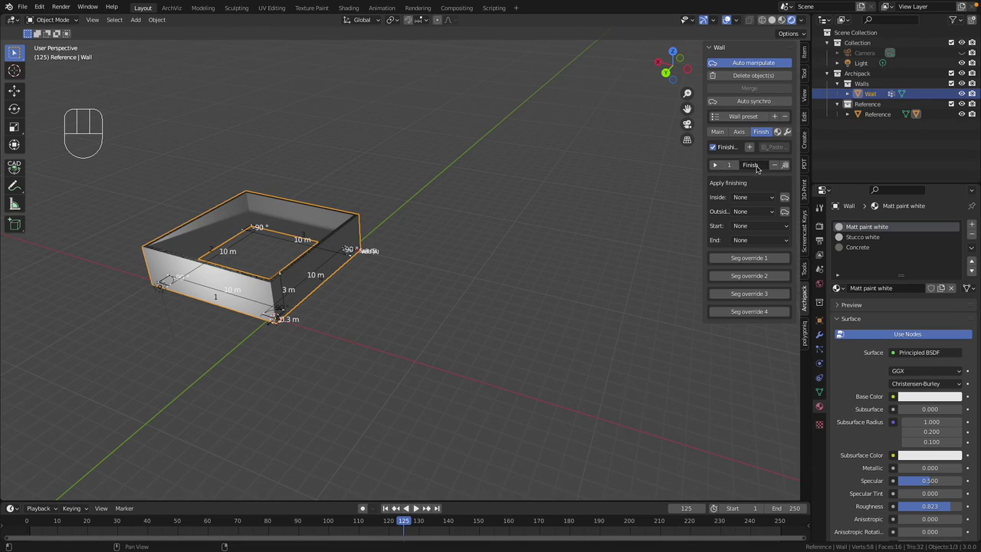
Rename the finishing layer to F1 and expand it to show its material and board settings.
{"action": "left_click_drag", "start_coordinate": [757, 163], "coordinate": [757, 164]}
{"action": "left_click", "coordinate": [717, 168]}
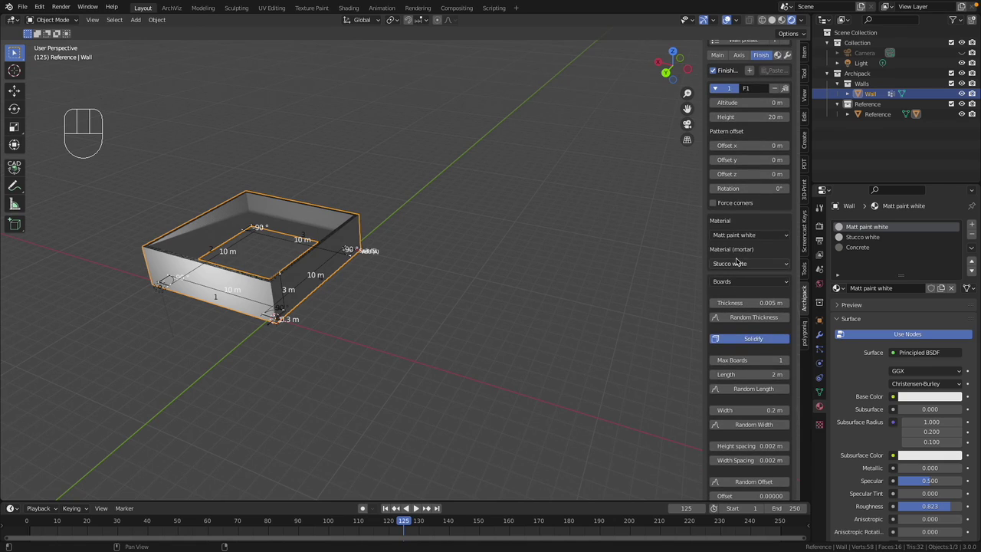
{"action": "left_click_drag", "start_coordinate": [791, 235], "coordinate": [792, 235]}
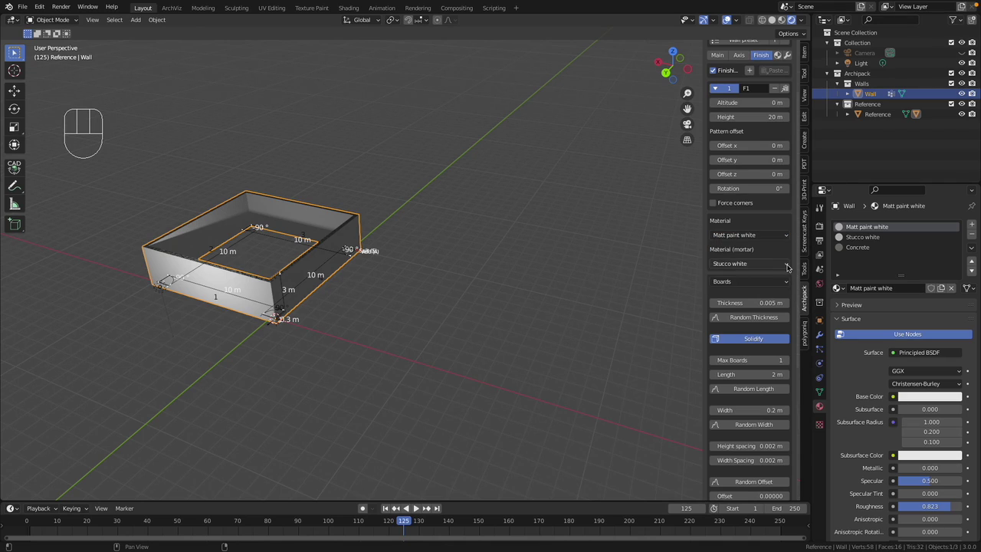
Append the Random walnut material from the Archipack library to the wall's material slots.
{"action": "left_click_drag", "start_coordinate": [790, 267], "coordinate": [785, 258]}
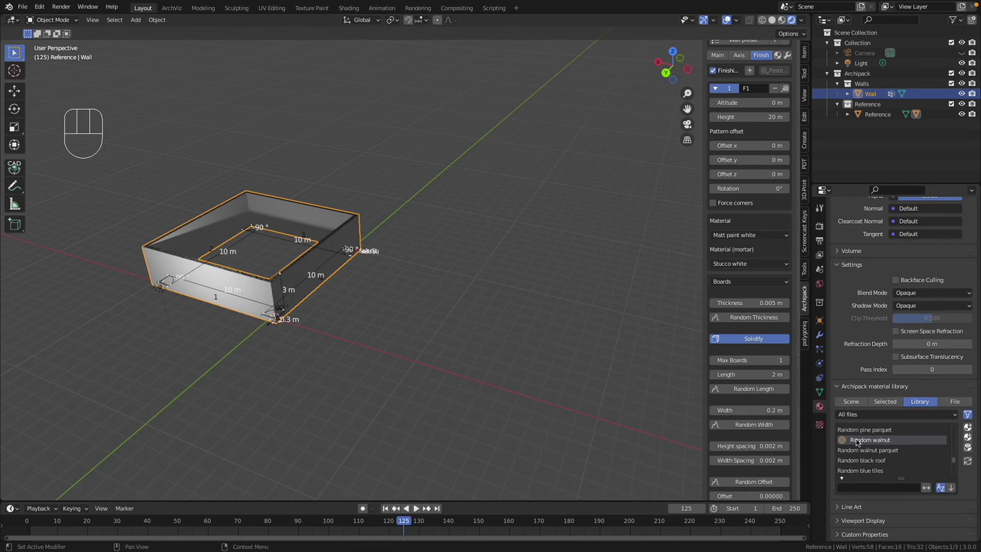
{"action": "left_click", "coordinate": [859, 438]}
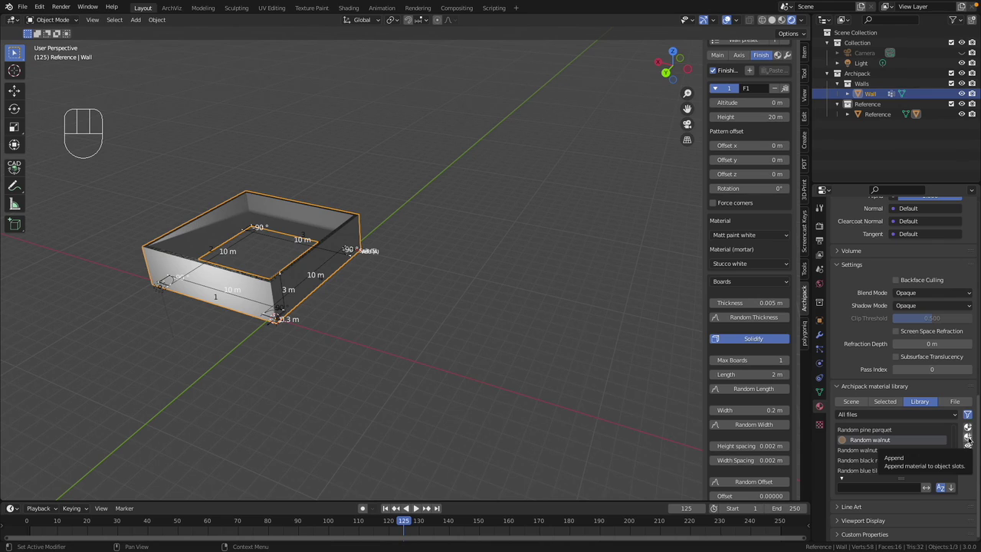
{"action": "left_click", "coordinate": [968, 434]}
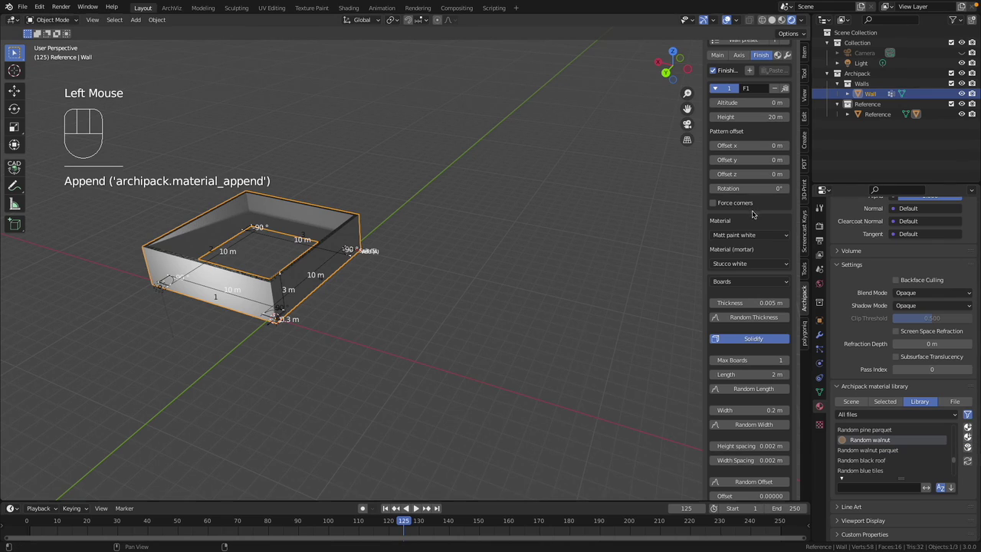
{"action": "left_click_drag", "start_coordinate": [786, 233], "coordinate": [791, 237]}
Set F1's pattern to Wood cladding and its material to Random Walnut.
{"action": "left_click_drag", "start_coordinate": [790, 266], "coordinate": [786, 260]}
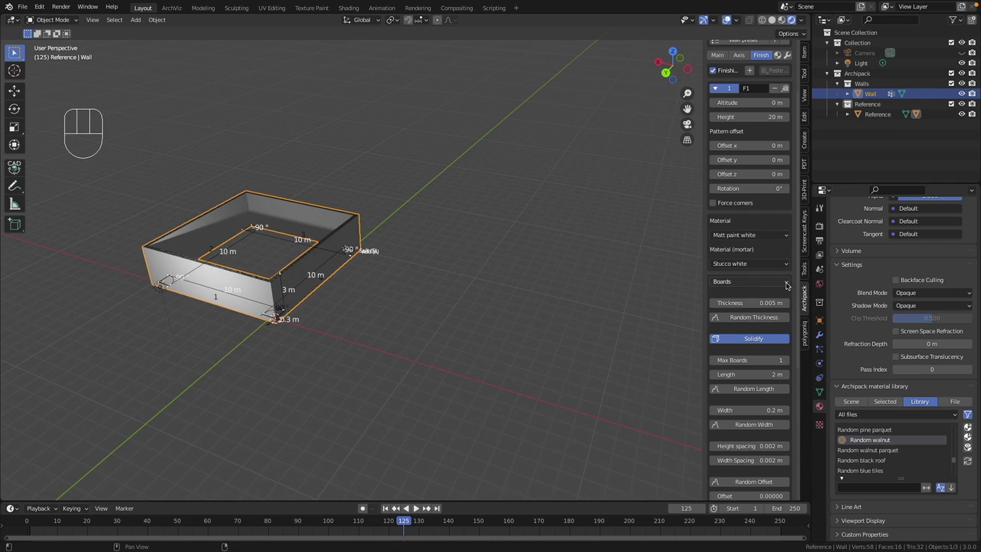
{"action": "left_click_drag", "start_coordinate": [791, 283], "coordinate": [750, 396]}
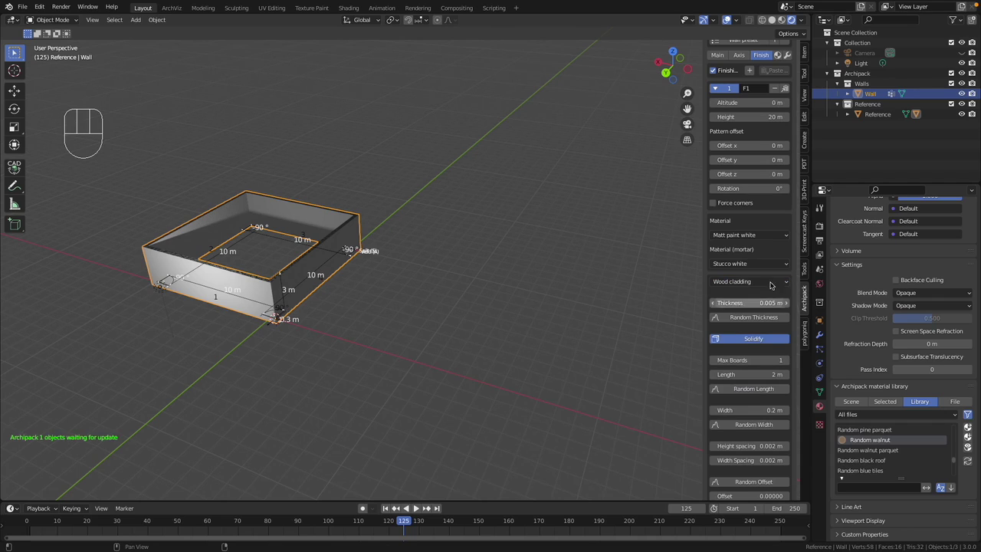
{"action": "left_click_drag", "start_coordinate": [788, 234], "coordinate": [752, 275]}
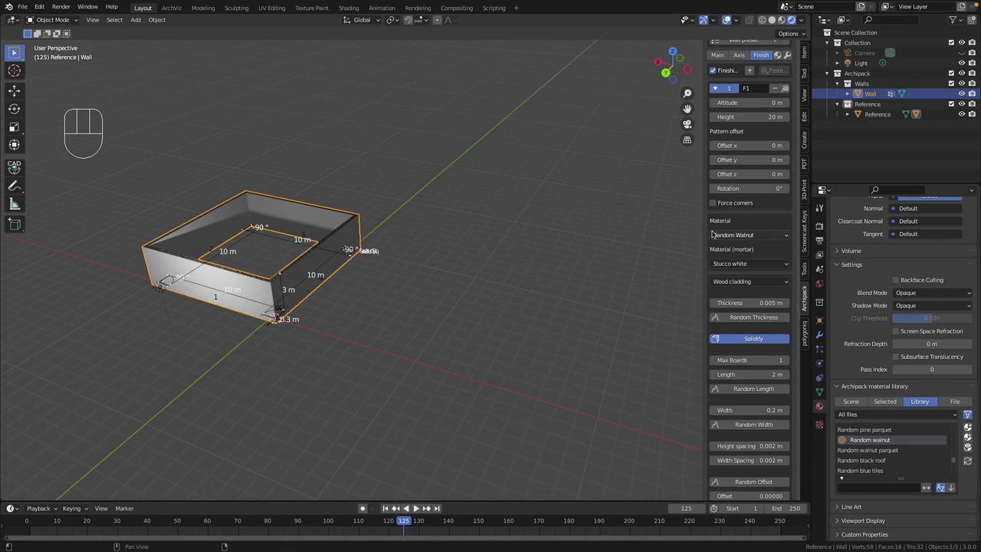
Set F1's mortar material to Random Walnut and apply F1 as the wall's outside finishing.
{"action": "left_click_drag", "start_coordinate": [785, 262], "coordinate": [763, 305]}
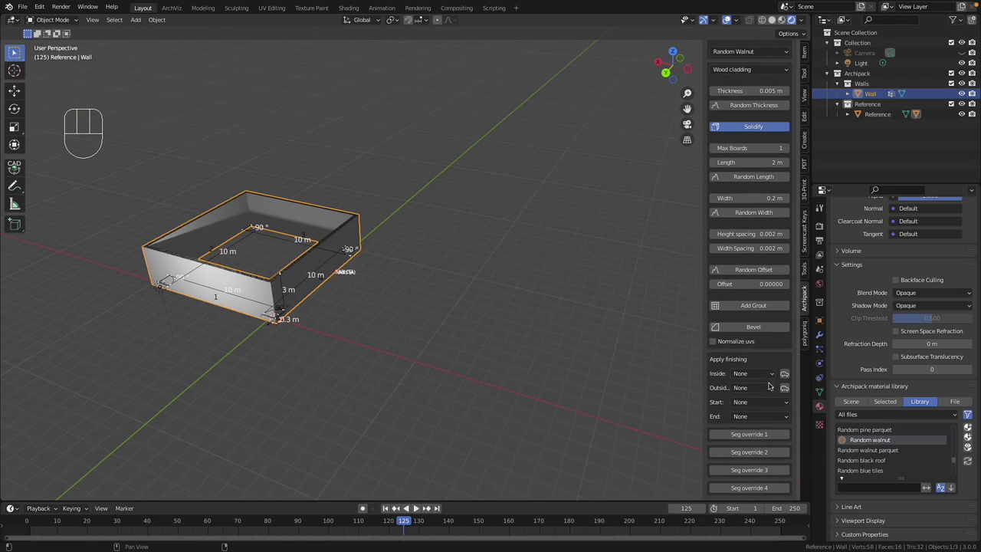
{"action": "left_click_drag", "start_coordinate": [772, 387], "coordinate": [752, 409]}
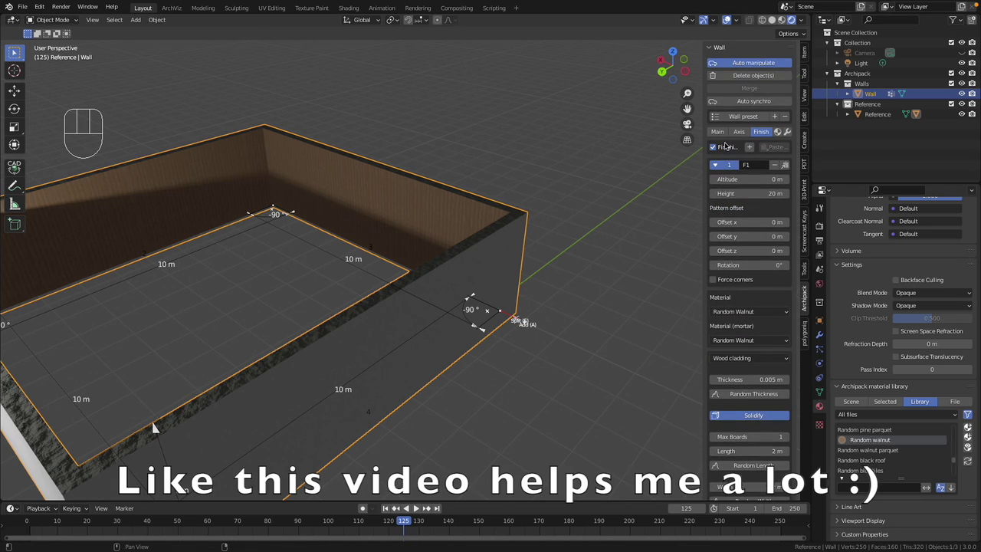
Set the wall's base line to Inside so the walnut cladding sits on the outer faces.
{"action": "left_click", "coordinate": [724, 134]}
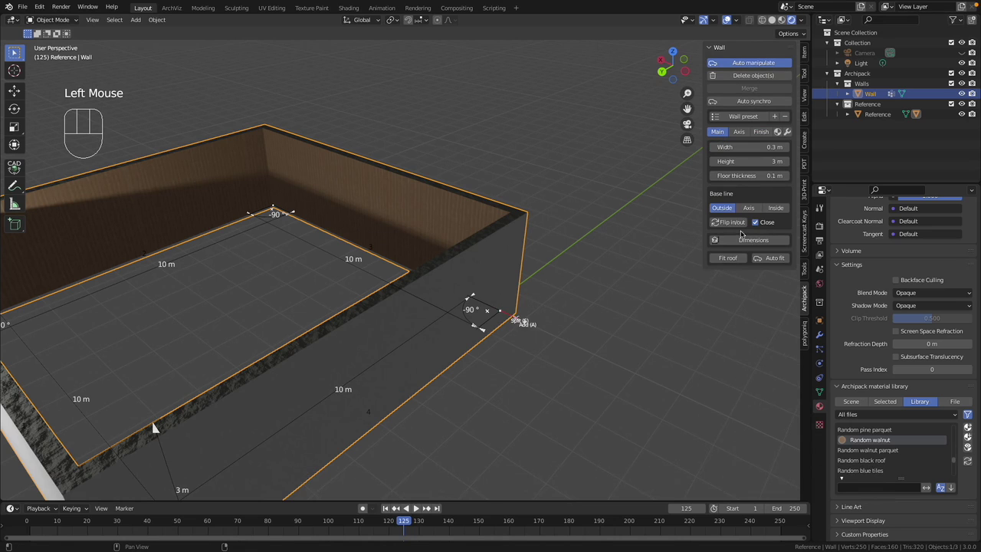
{"action": "left_click", "coordinate": [733, 226]}
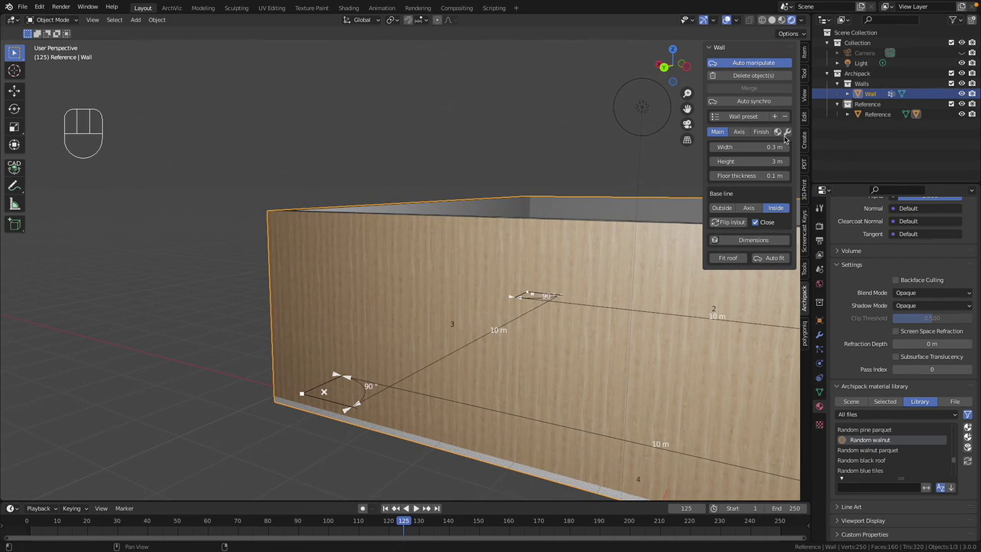
Give F1 a 0.05 m thickness and enable Add Grout with 0.02 m depth.
{"action": "left_click", "coordinate": [770, 134]}
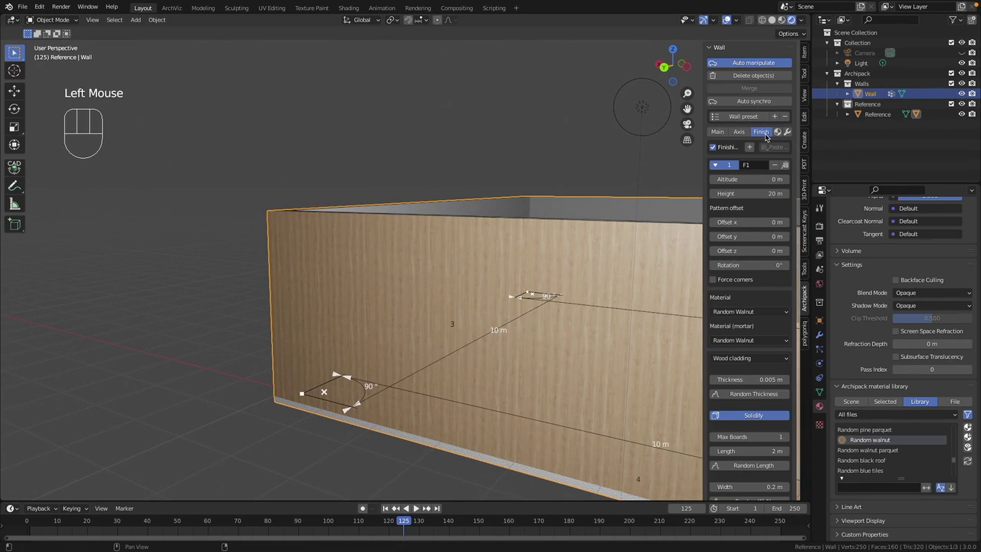
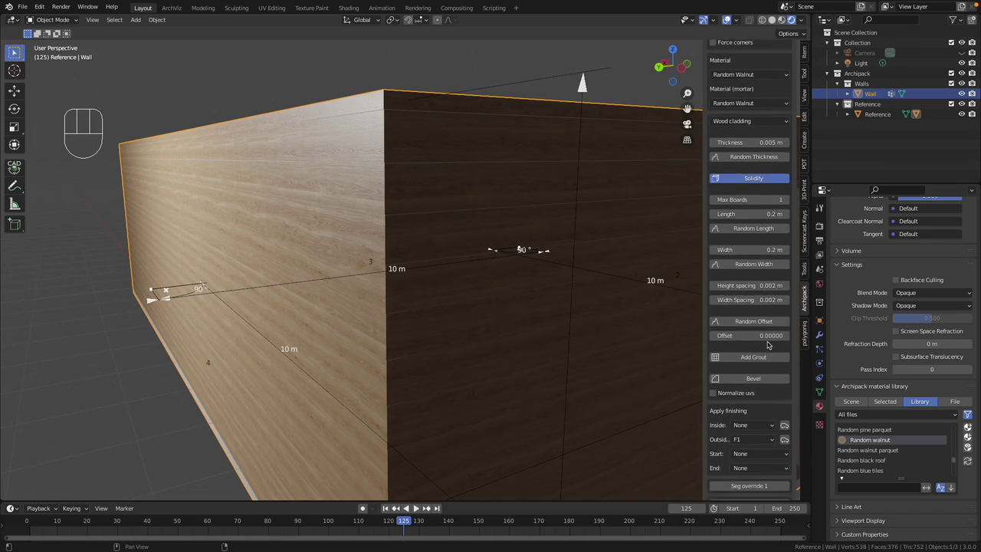
{"action": "left_click", "coordinate": [755, 312]}
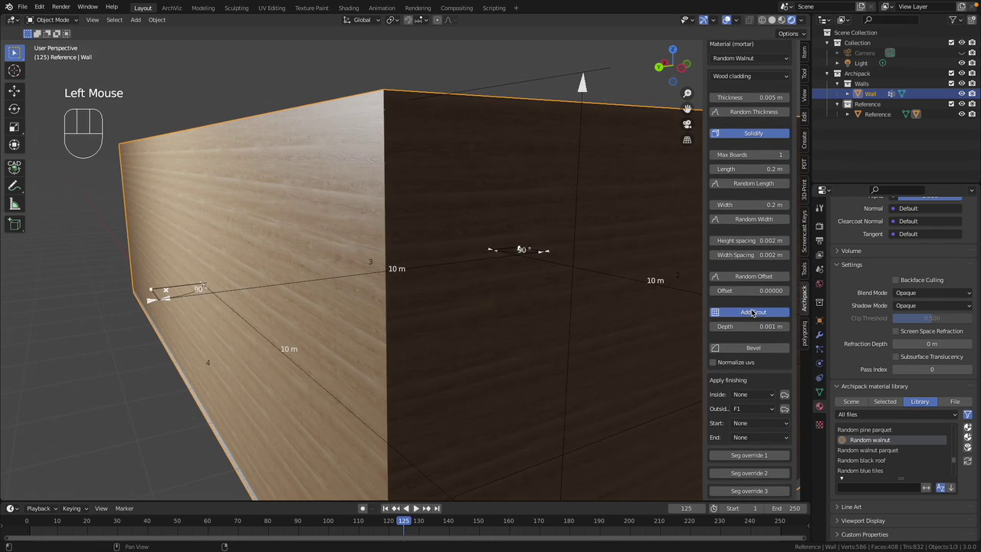
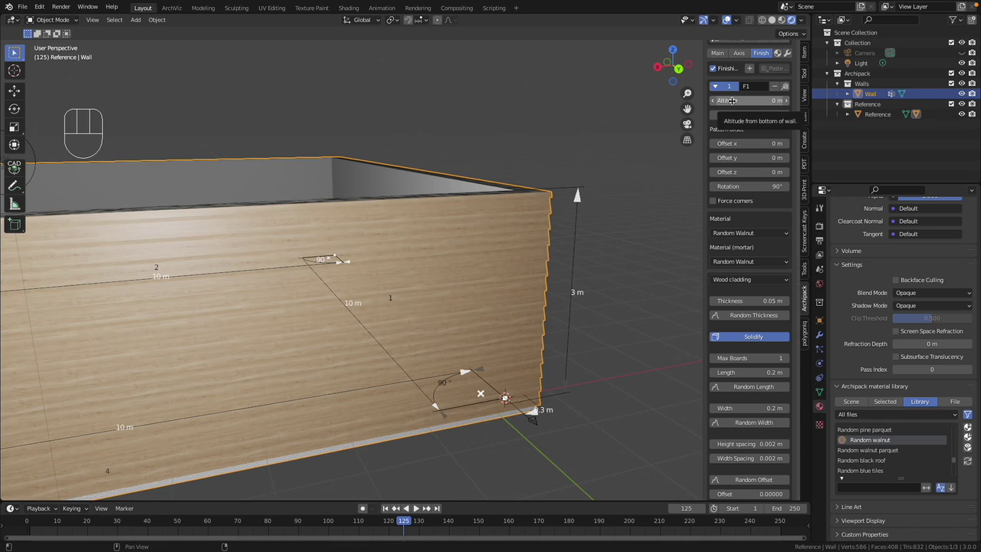
Limit F1's cladding height to 1.5 m and deselect the wall to view the result.
{"action": "left_click", "coordinate": [532, 404]}
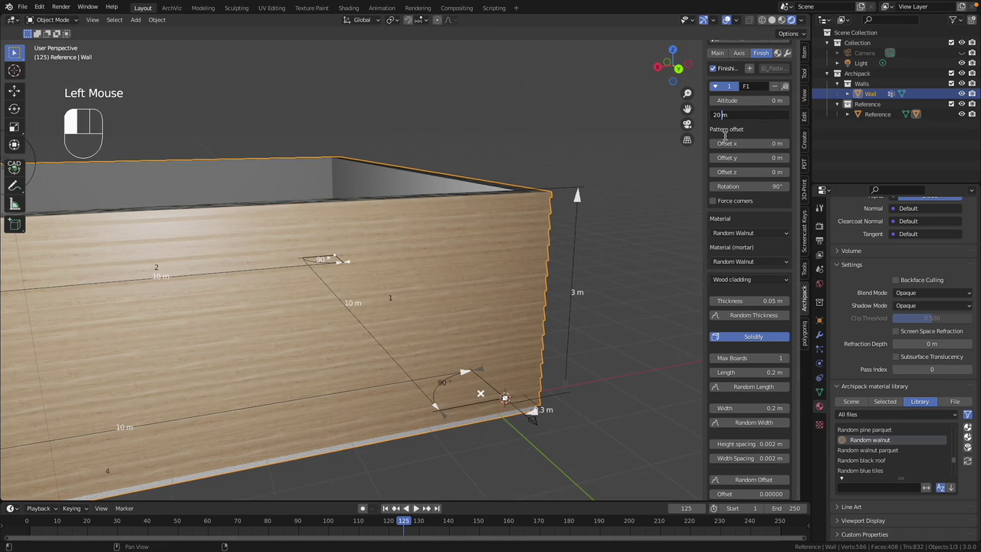
{"action": "key", "text": "BackSpace"}
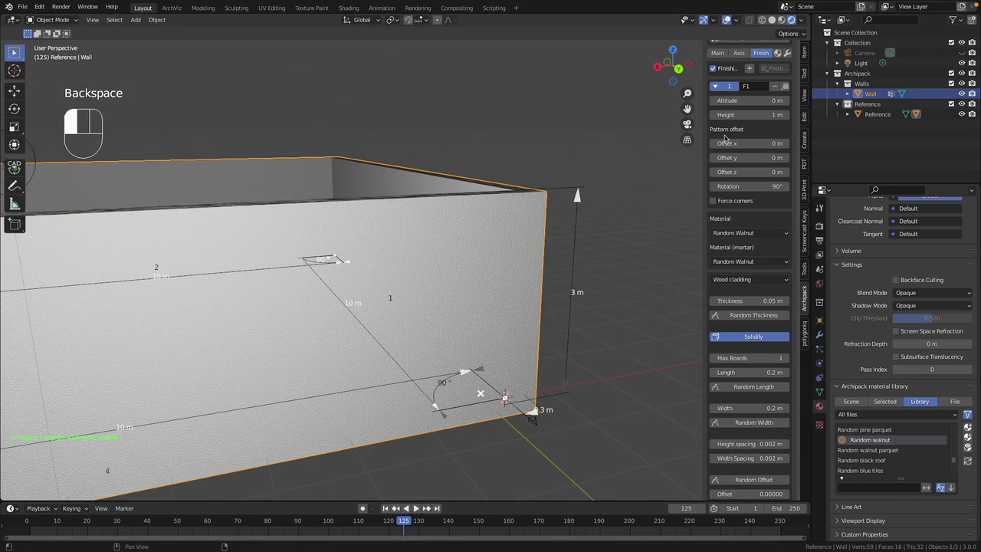
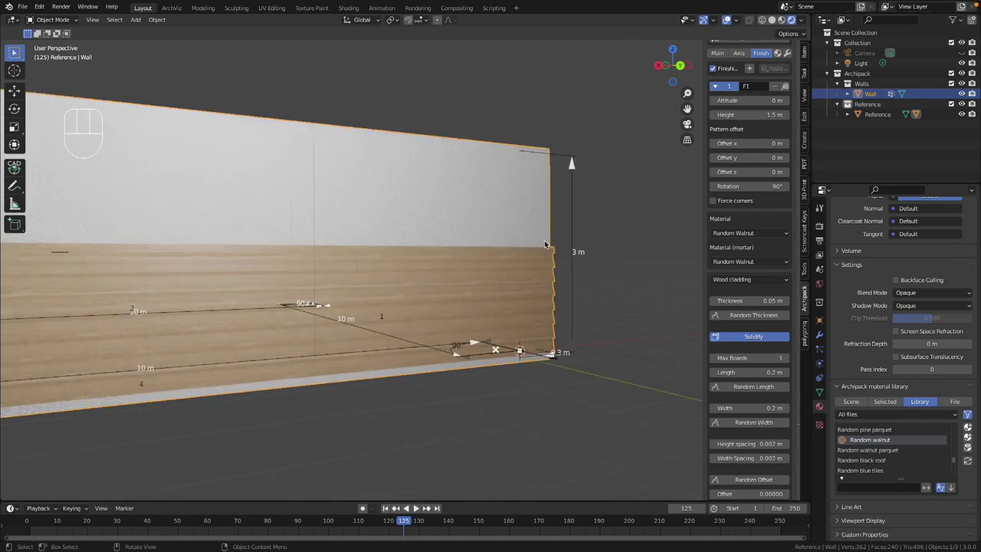
{"action": "left_click", "coordinate": [612, 272]}
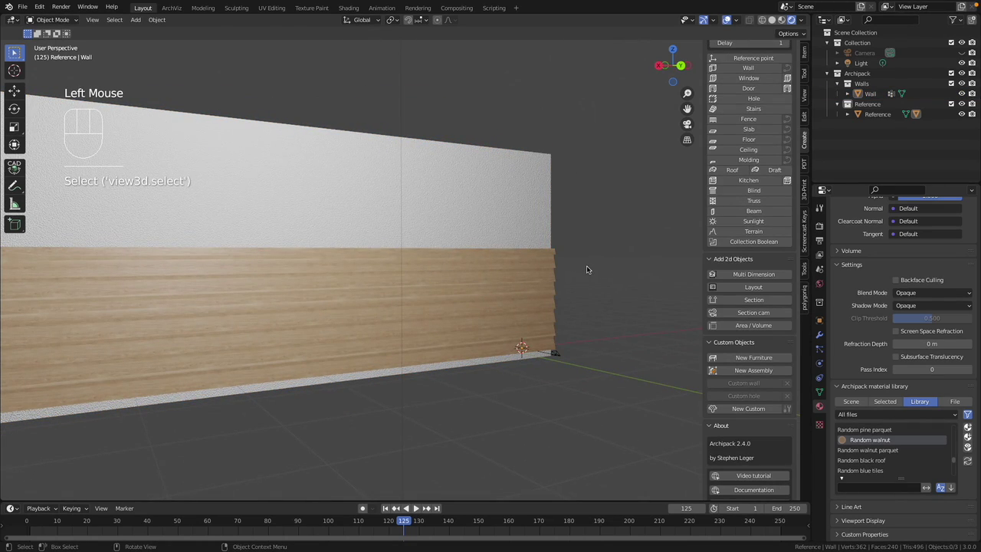
Select the wall, collapse finish F1 and expand the newly added second finish's settings.
{"action": "left_click", "coordinate": [494, 217]}
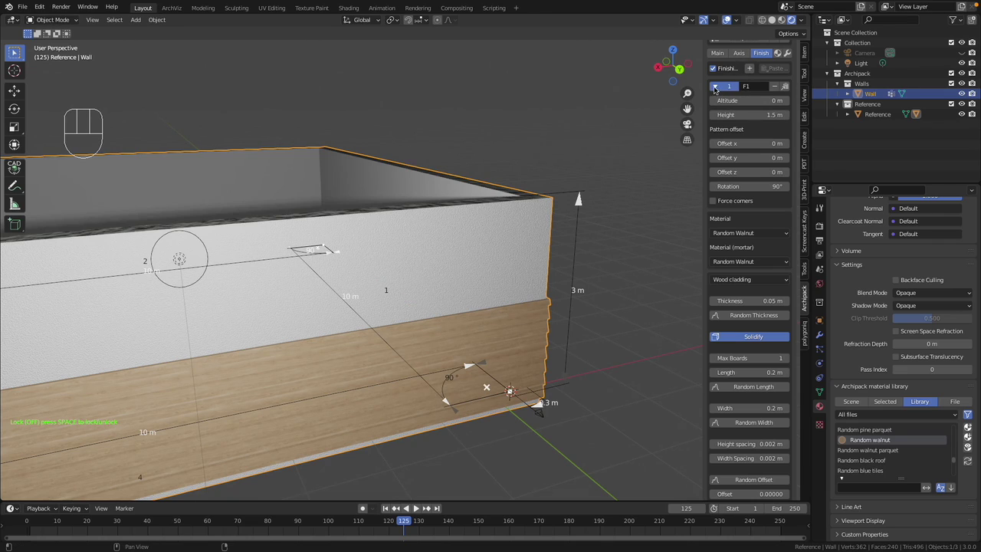
{"action": "left_click", "coordinate": [715, 84]}
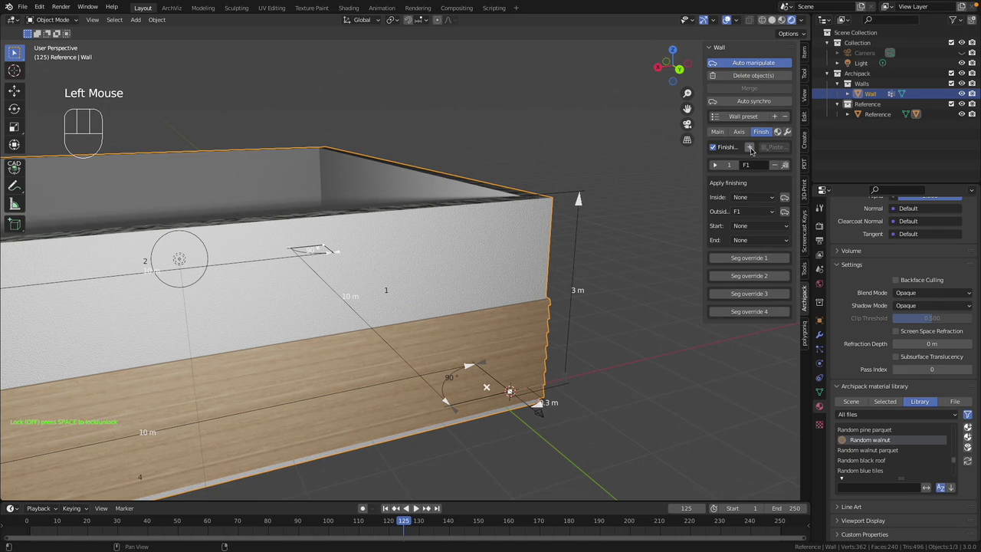
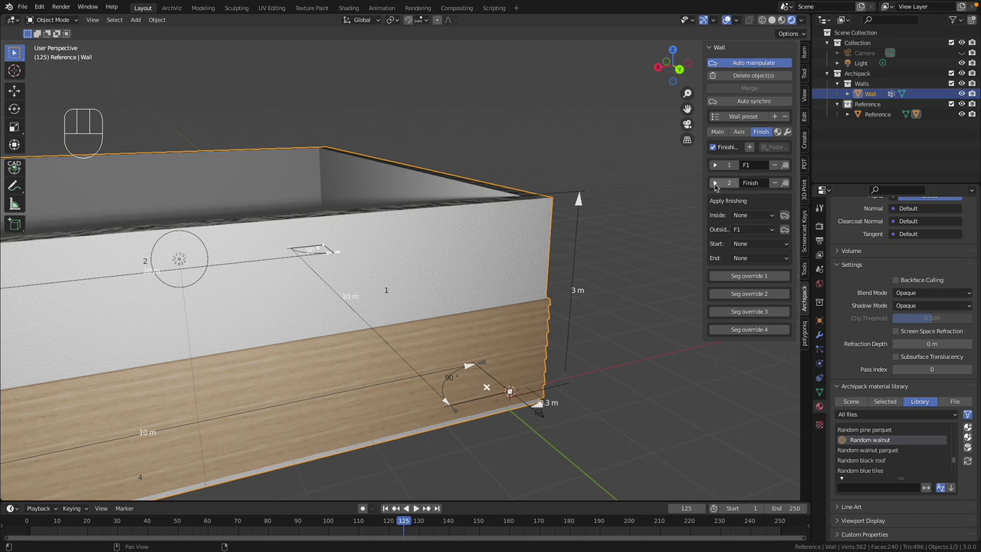
{"action": "left_click", "coordinate": [715, 183]}
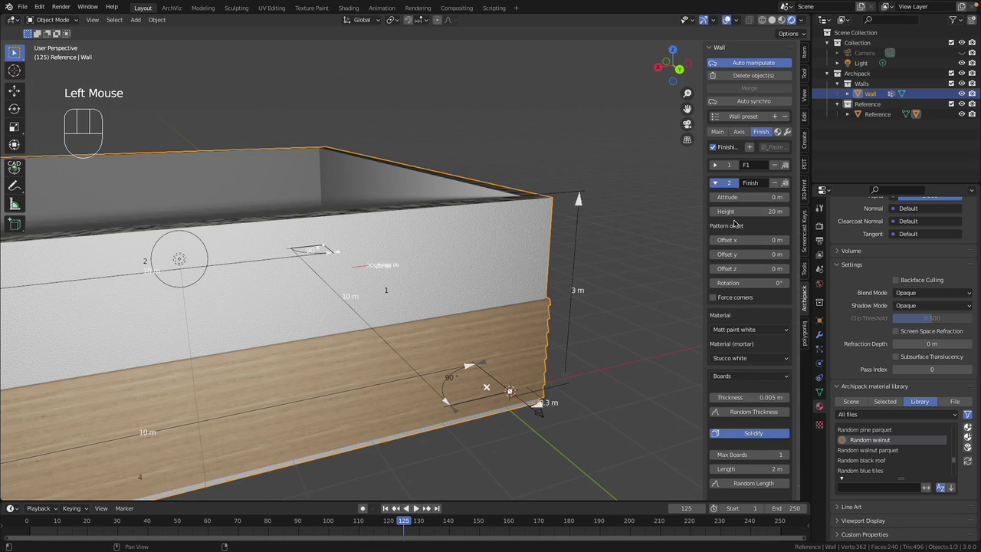
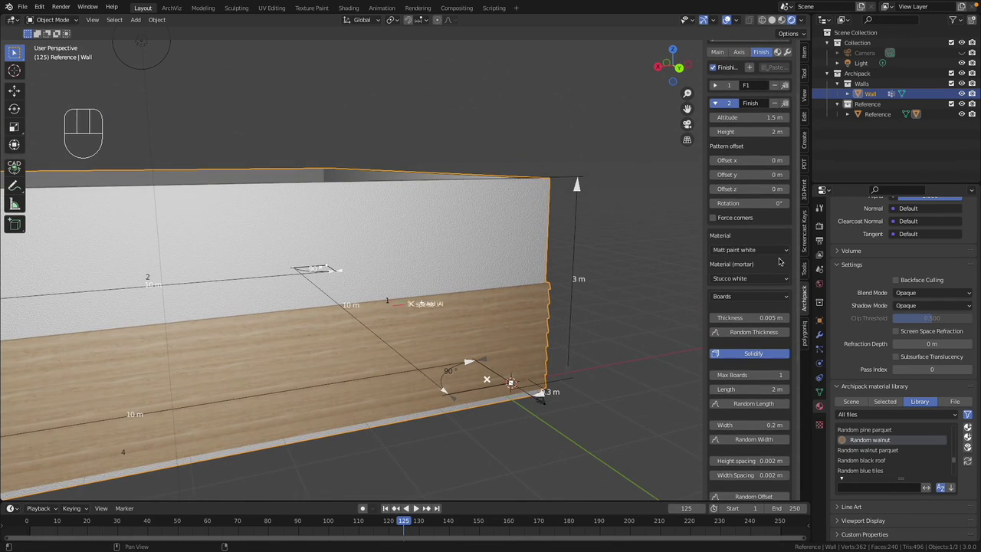
Give the second finish Random walnut material and mortar and the Windmill pattern.
{"action": "left_click_drag", "start_coordinate": [790, 249], "coordinate": [757, 297]}
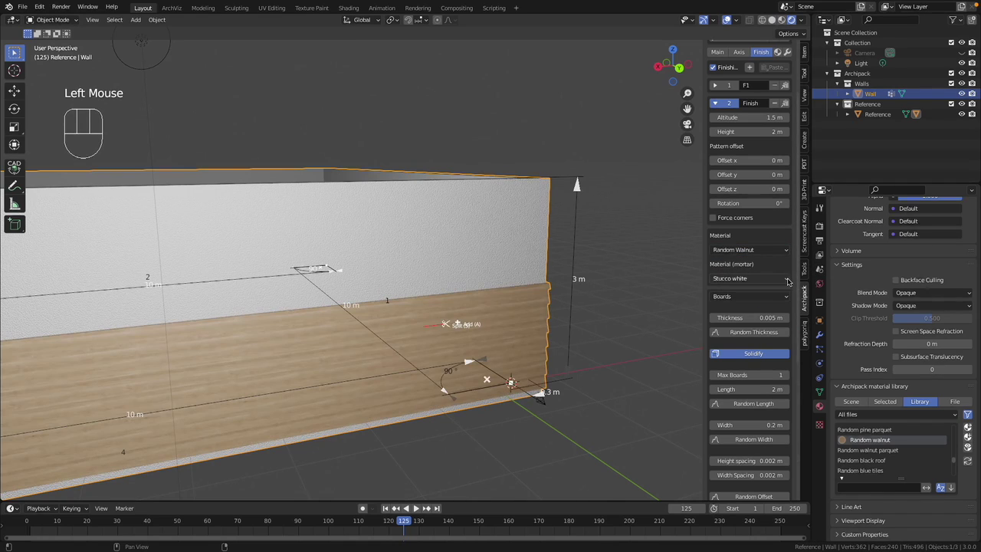
{"action": "left_click_drag", "start_coordinate": [788, 277], "coordinate": [891, 406]}
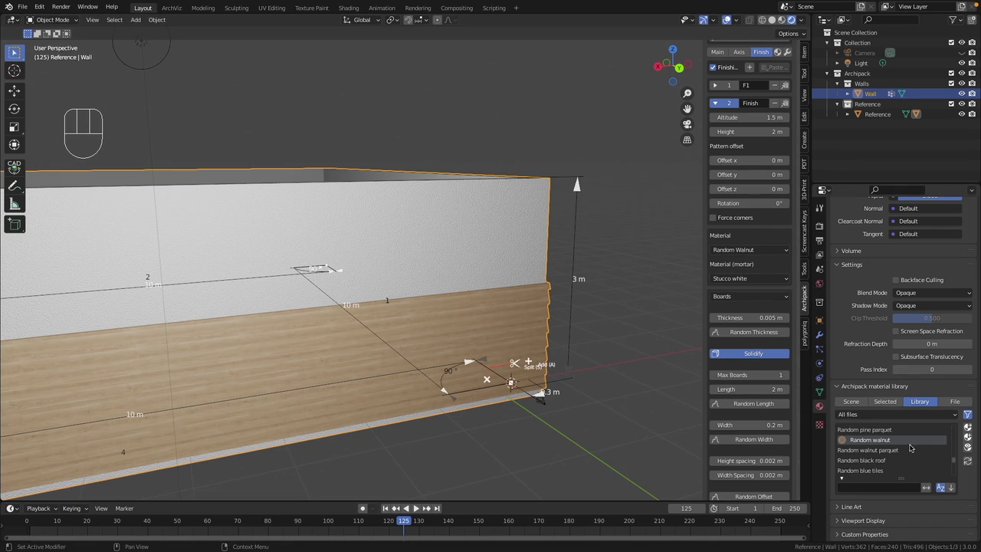
{"action": "left_click_drag", "start_coordinate": [789, 282], "coordinate": [745, 318]}
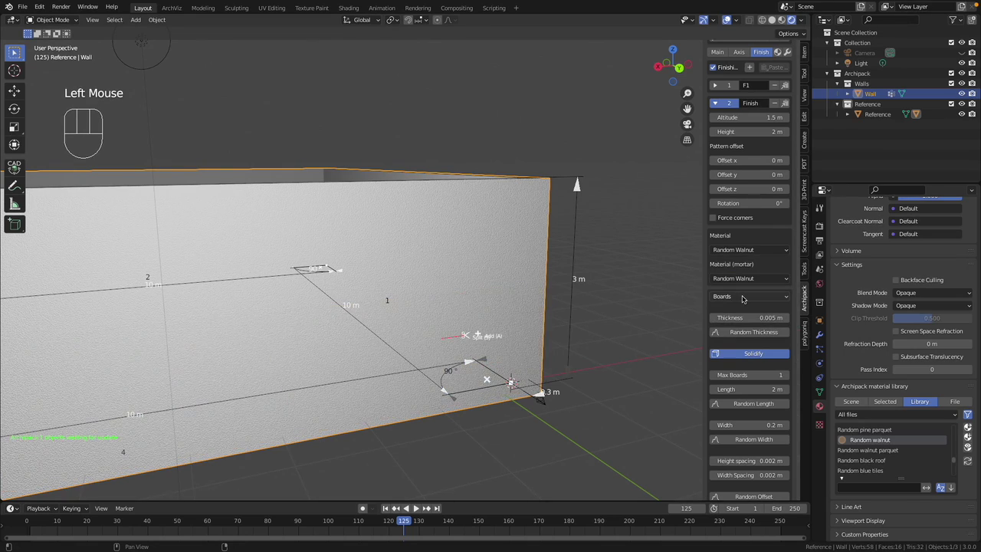
{"action": "left_click_drag", "start_coordinate": [787, 294], "coordinate": [735, 399]}
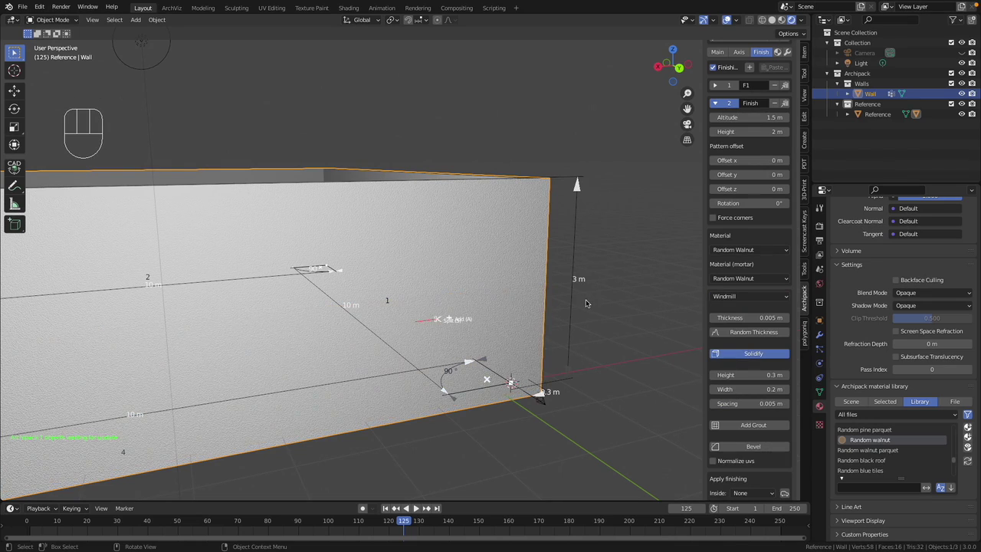
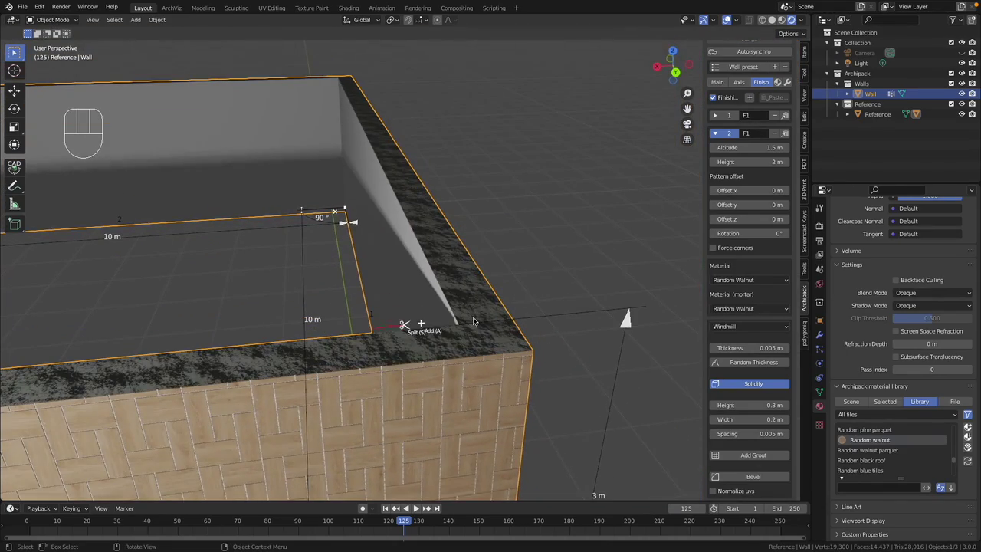
Orbit the viewport to inspect the windmill cladding and its edge above the board base.
{"action": "middle_click", "coordinate": [430, 254]}
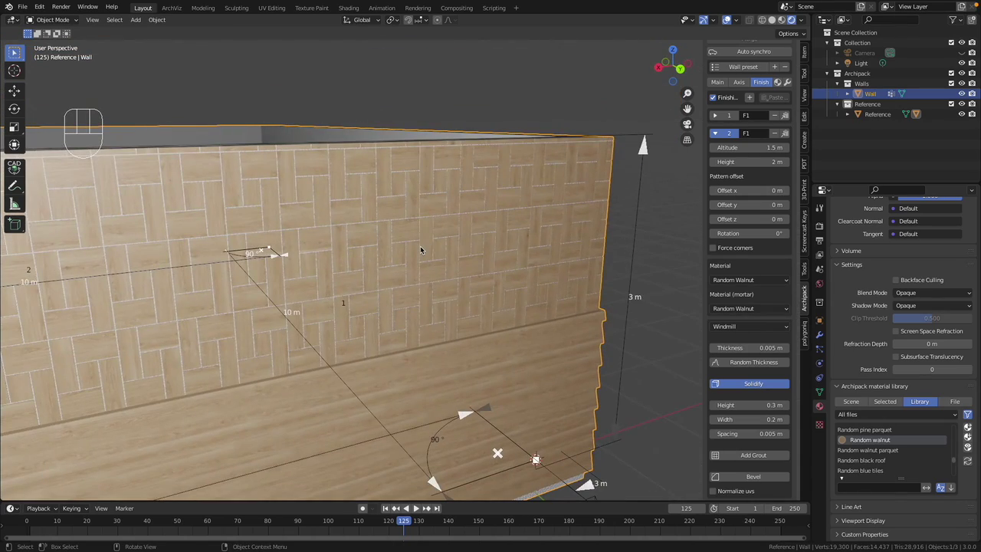
{"action": "middle_click", "coordinate": [424, 249]}
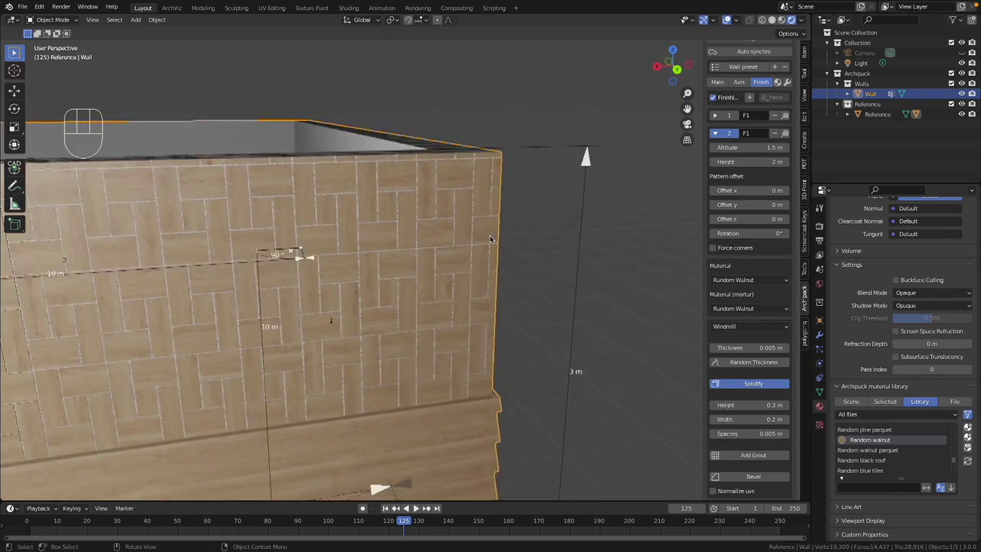
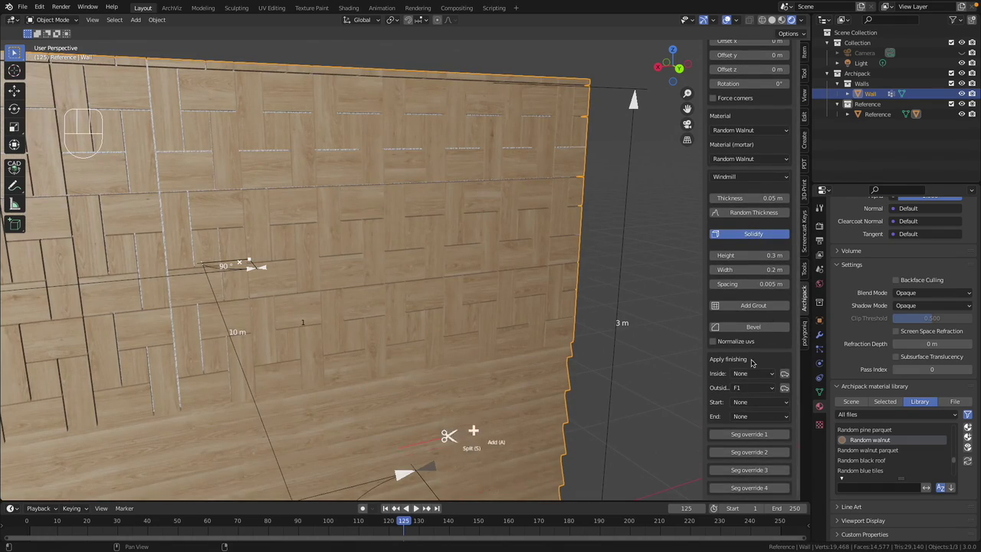
Enable Add Grout on the windmill layer, then deselect the wall to view the result.
{"action": "left_click", "coordinate": [750, 304]}
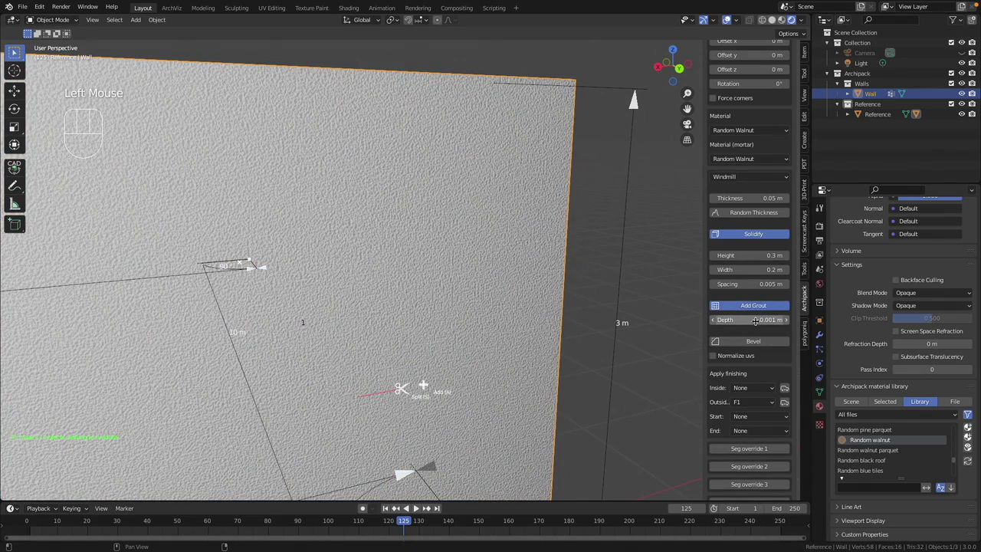
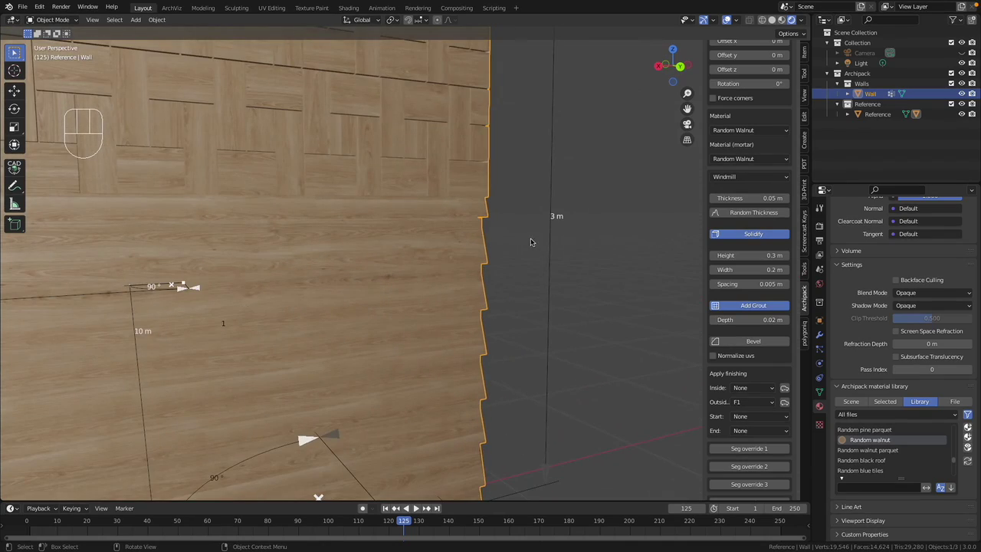
{"action": "left_click", "coordinate": [529, 235]}
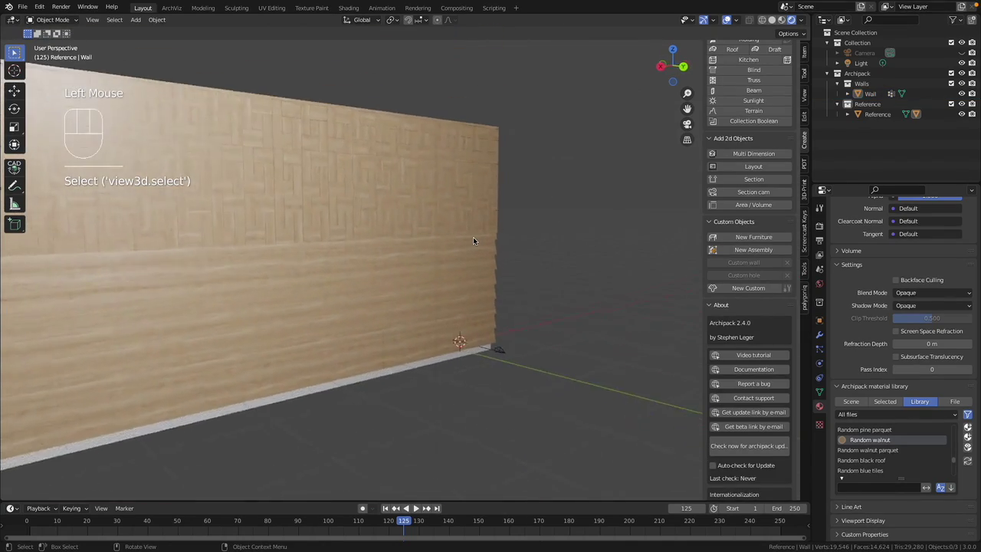